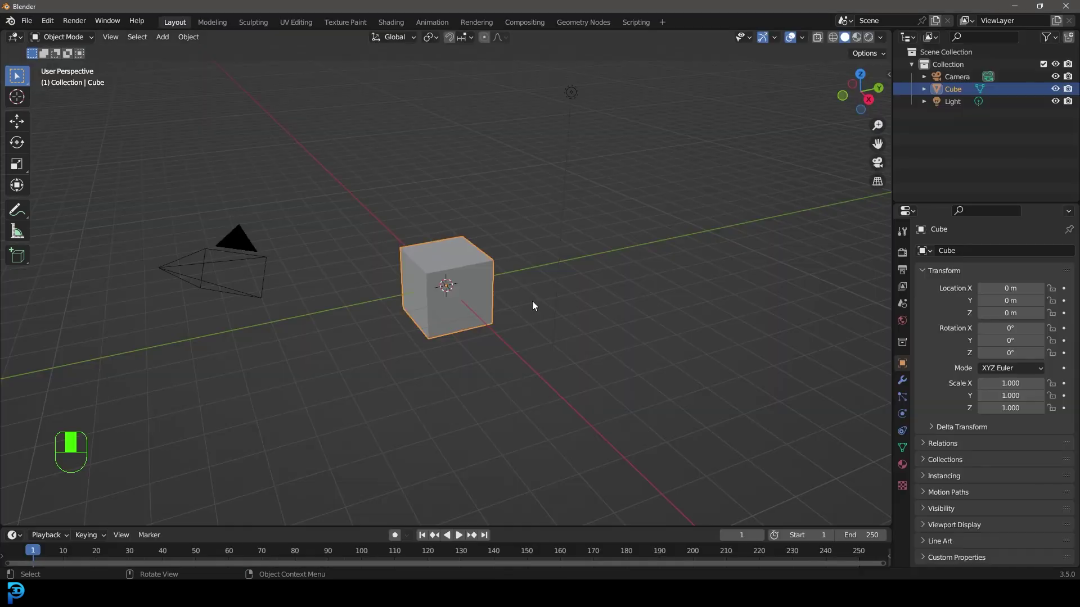
# Step: Delete the default cube and add a six-vertex cylinder in front orthographic view
pyautogui.moveTo(671, 406); pyautogui.dragTo(55, 524)
pyautogui.press('Delete')
pyautogui.press('KP_1')
pyautogui.press('shift+a')
pyautogui.moveTo(56, 524); pyautogui.dragTo(488, 263)
pyautogui.moveTo(488, 263); pyautogui.dragTo(130, 41)
# Step: Rotate the cylinder, apply its transform and extrude its side faces outward into six arms
pyautogui.press('r')
pyautogui.press('ctrl+a')
pyautogui.press('Tab')
pyautogui.press('s')
pyautogui.moveTo(130, 41); pyautogui.dragTo(589, 221)
pyautogui.press('KP_3')
pyautogui.press('z')
# Step: Scale the arm tip faces down individually so the arms taper into a star-like outline
pyautogui.press('F3')
pyautogui.moveTo(589, 221); pyautogui.dragTo(439, 41)
pyautogui.press('KP_1')
pyautogui.moveTo(439, 41); pyautogui.dragTo(456, 194)
pyautogui.press('s')
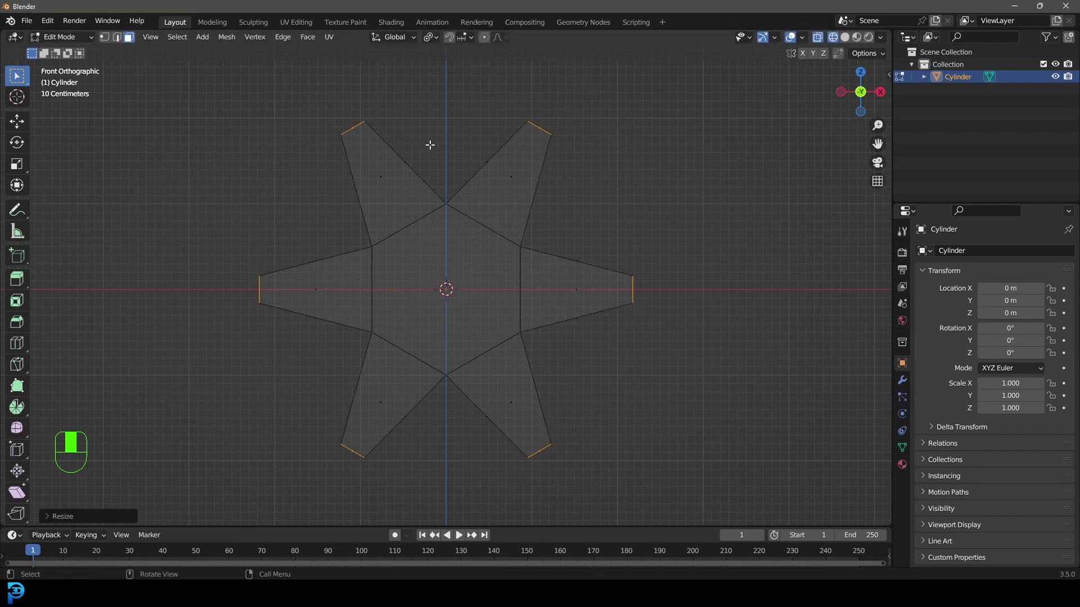
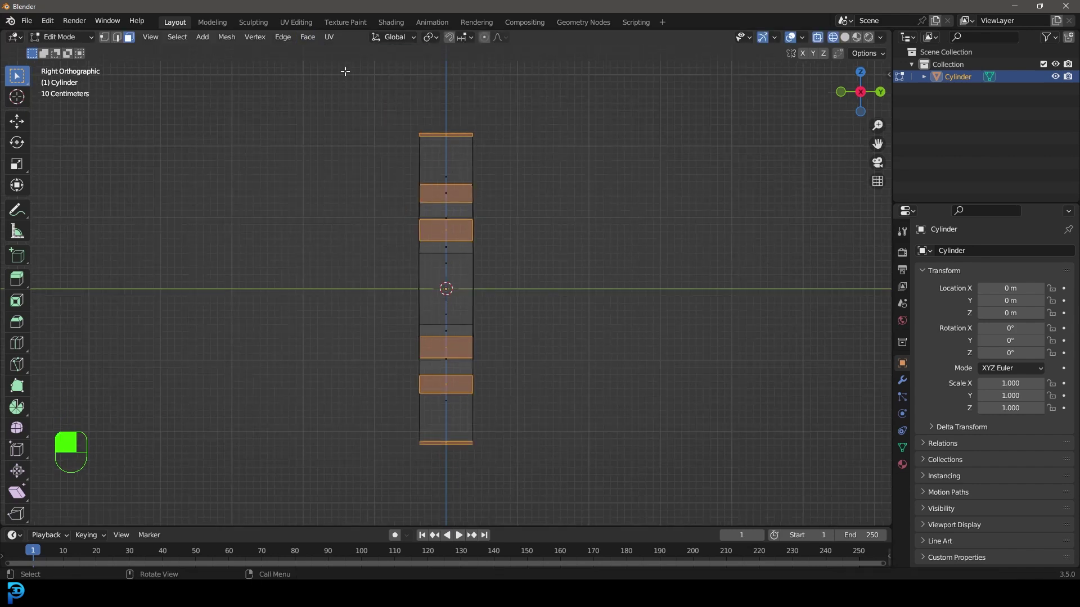
# Step: Delete half of the pinwheel mesh along X and add a Mirror modifier switched to the Y axis
pyautogui.press('s')
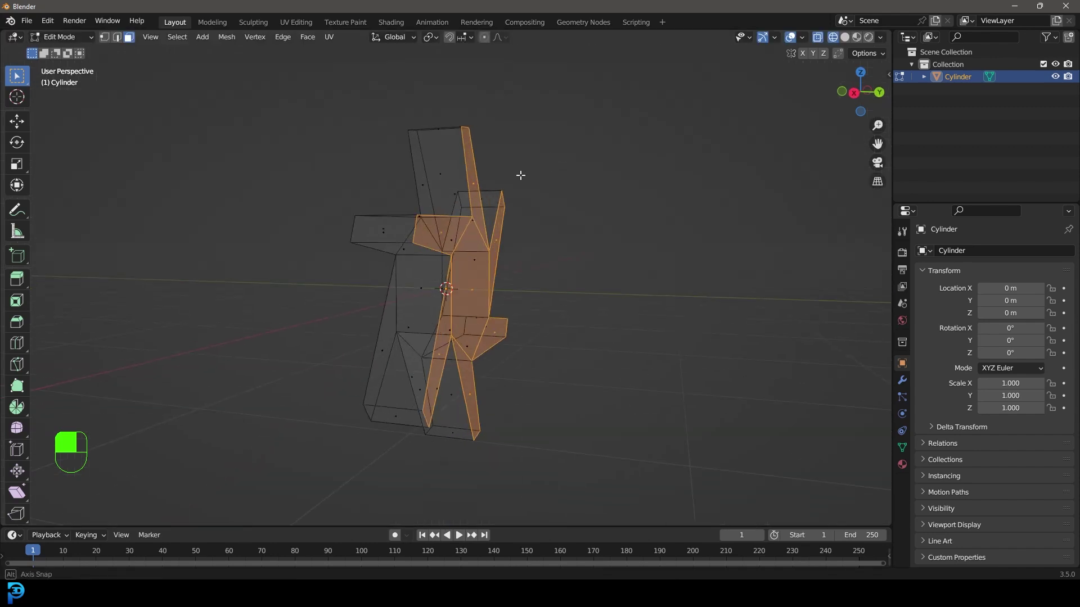
pyautogui.press('x')
pyautogui.press('z')
pyautogui.moveTo(924, 332); pyautogui.dragTo(953, 257)
pyautogui.moveTo(952, 257); pyautogui.dragTo(732, 266)
pyautogui.moveTo(732, 266); pyautogui.dragTo(1027, 296)
# Step: Mirror on Y with Clipping enabled and slide the half along Y so both halves meet at the centre
pyautogui.click(1028, 295)
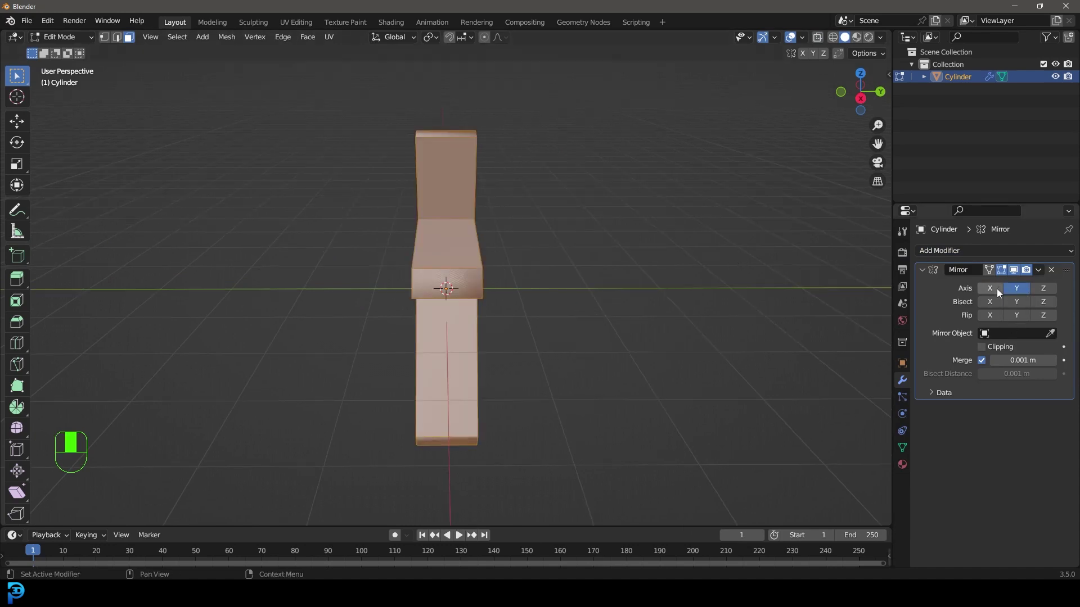
pyautogui.press('g')
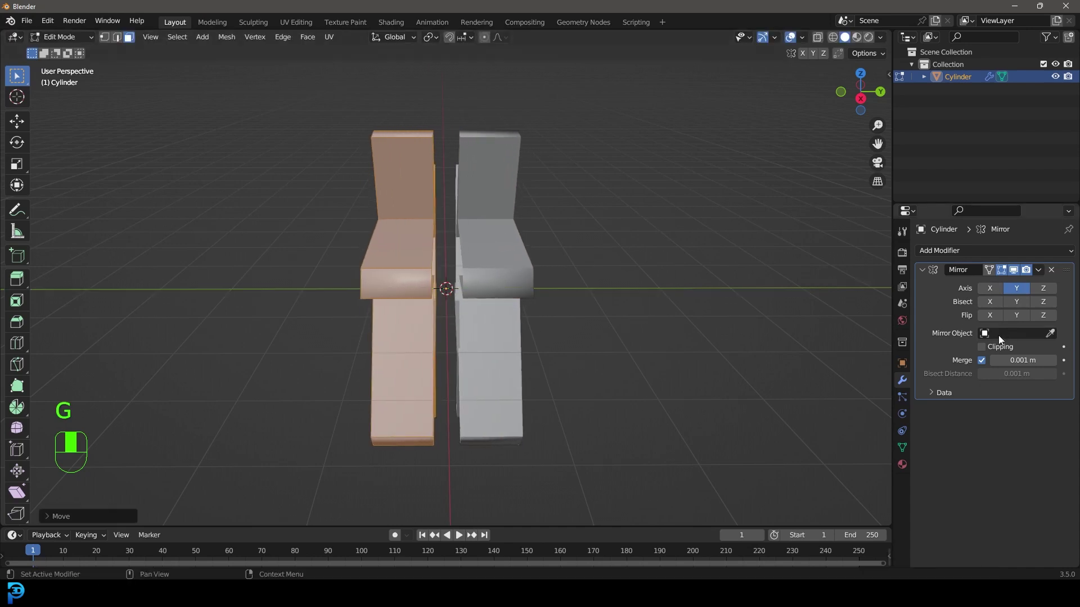
pyautogui.click(990, 351)
pyautogui.press('g')
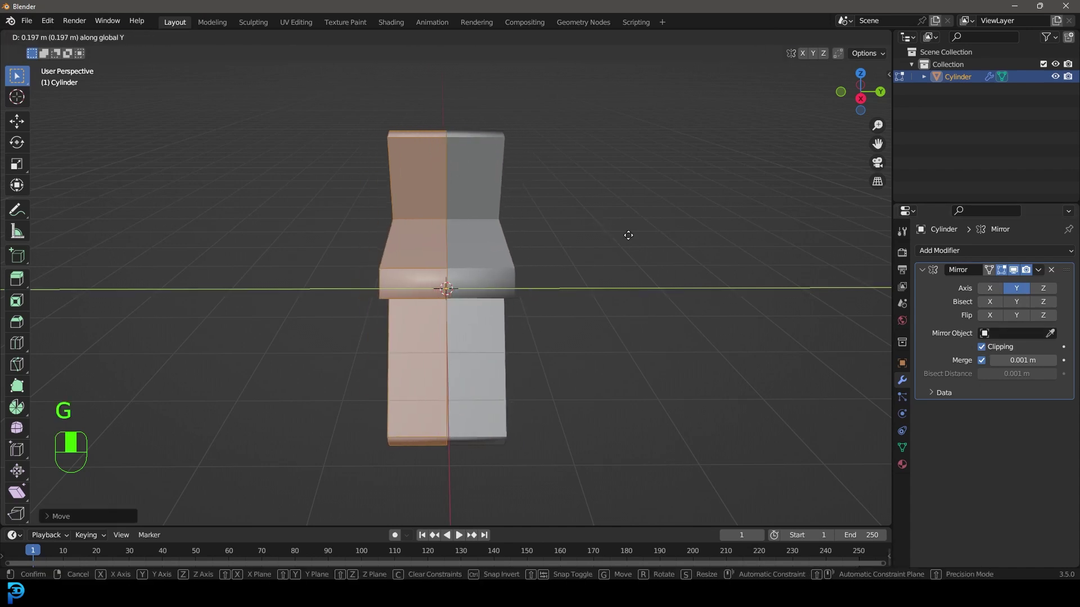
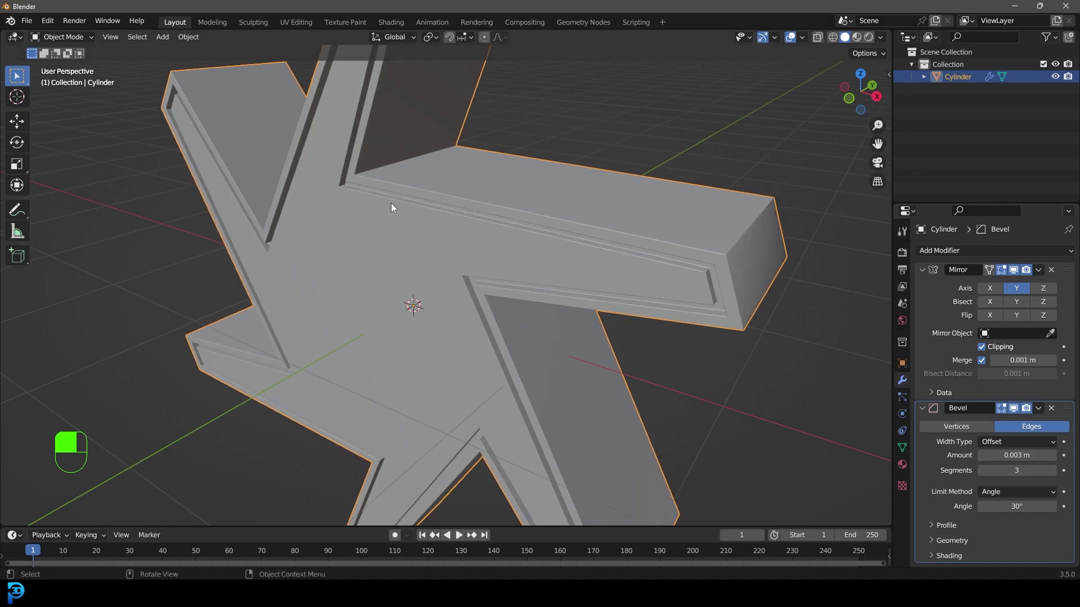
# Step: Set the Bevel modifier to 0.003 m amount with 3 segments to soften the pinwheel edges
pyautogui.moveTo(439, 154); pyautogui.dragTo(474, 196)
pyautogui.press('KP_1')
pyautogui.click(442, 189)
pyautogui.rightClick(442, 189)
pyautogui.moveTo(446, 212); pyautogui.dragTo(474, 196)
pyautogui.press('shift+a')
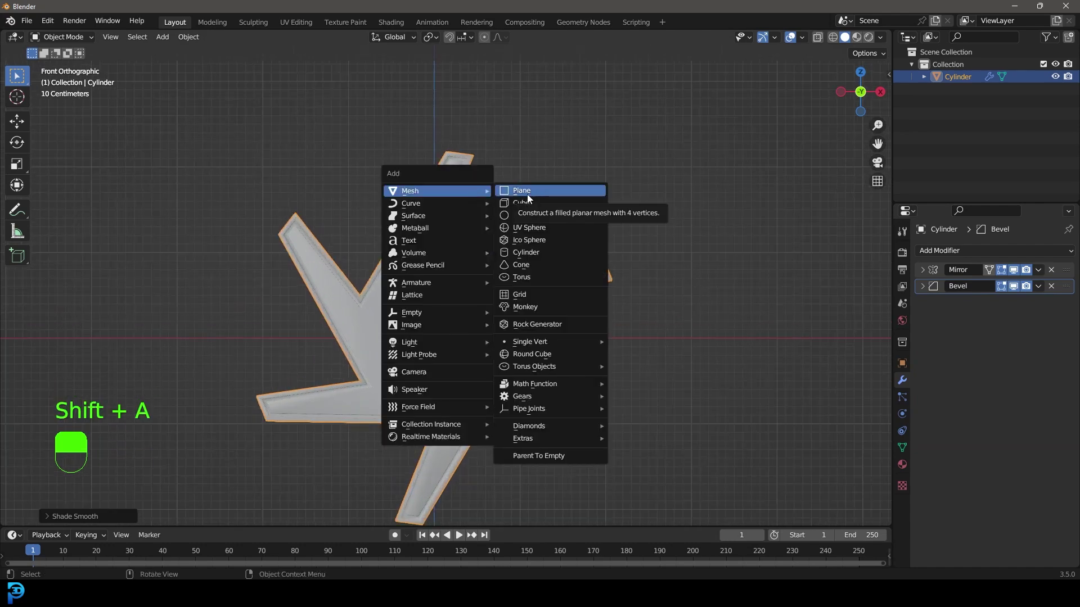
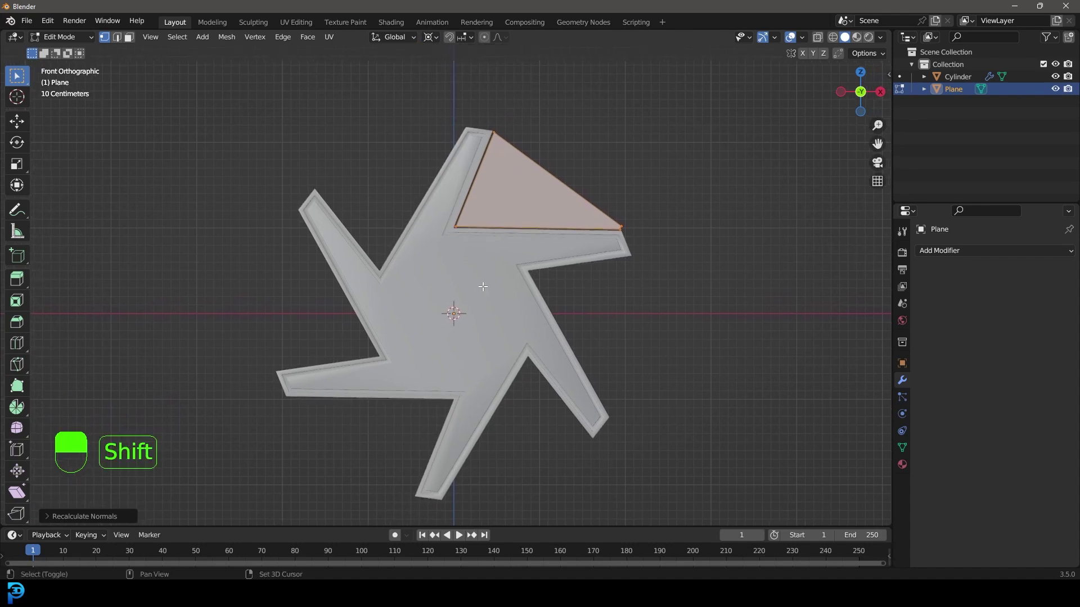
# Step: Duplicate the triangle and repeat its rotation around the centre to close the hexagonal frame
pyautogui.press('shift+d')
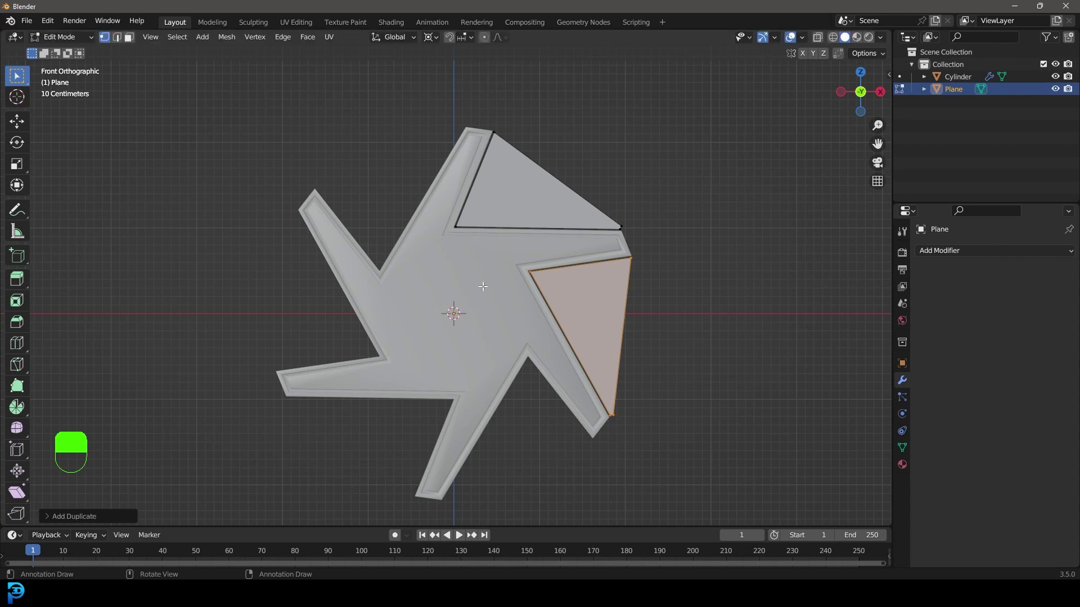
pyautogui.press('shift+r')
pyautogui.press('shift+r')
pyautogui.press('shift+r')
pyautogui.press('shift+r')
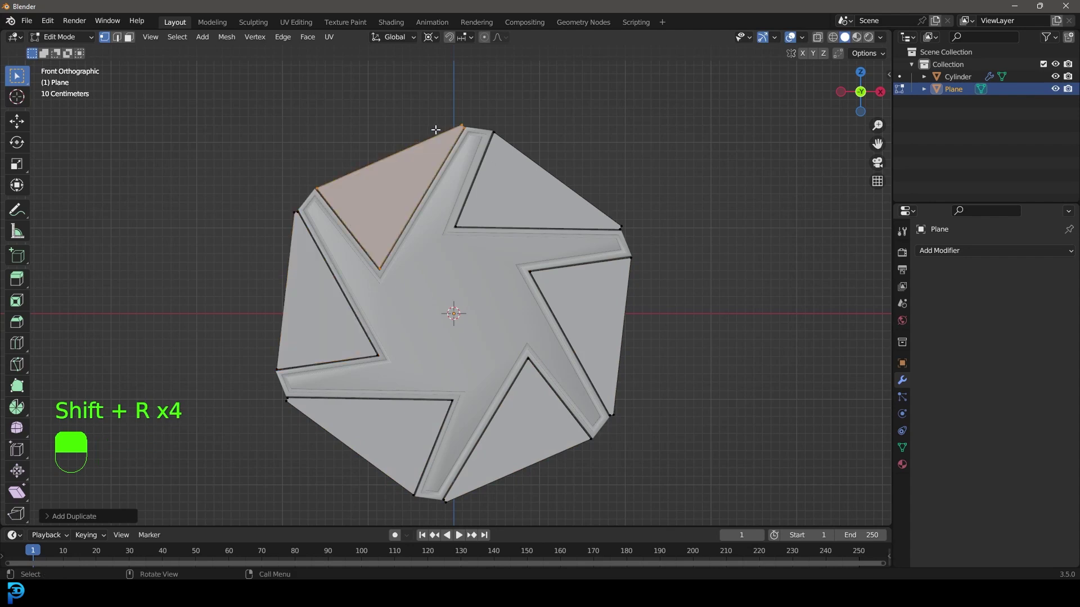
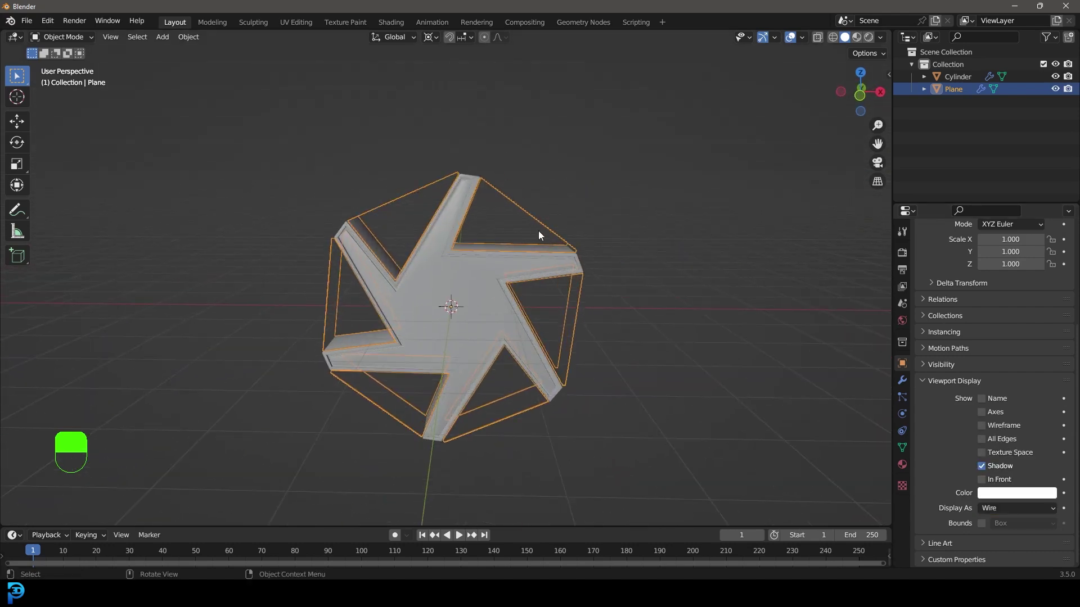
# Step: Display the frame plane as wireframe and add a cube-shaped Empty at the centre
pyautogui.press('KP_1')
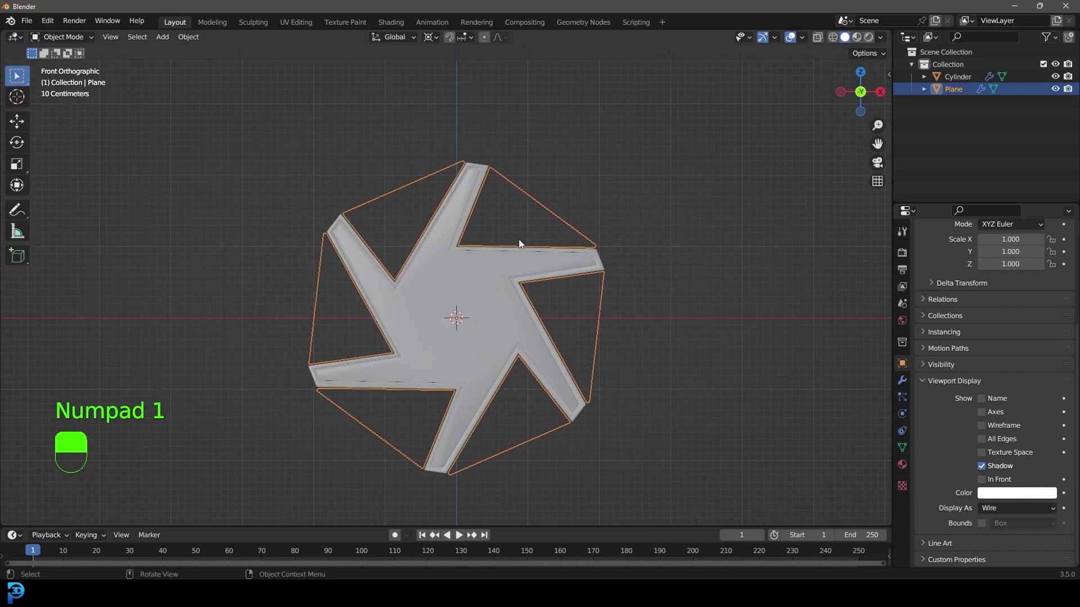
pyautogui.press('shift+a')
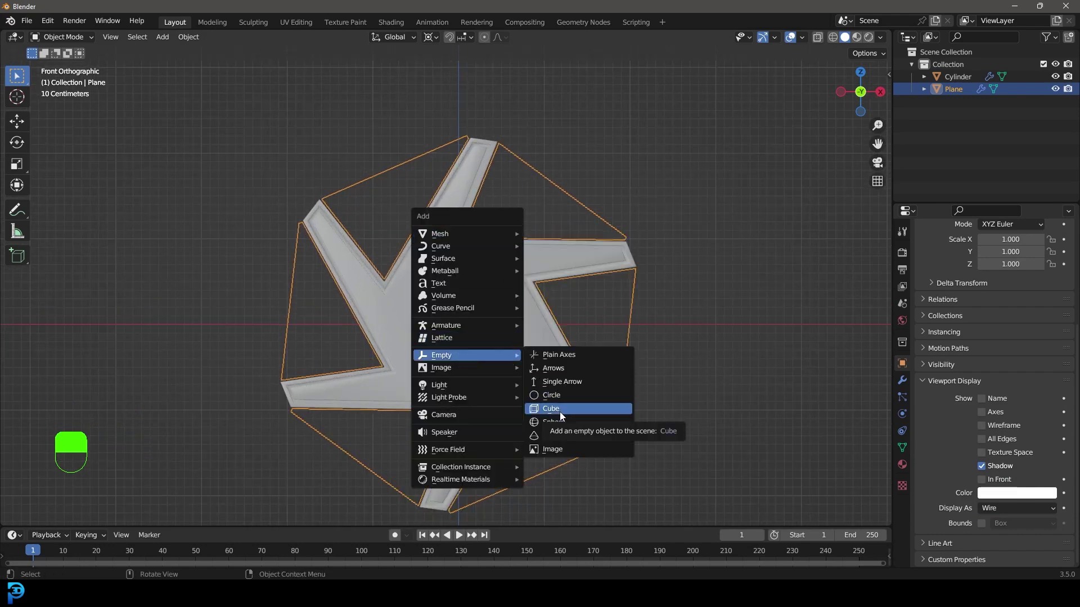
pyautogui.moveTo(565, 414); pyautogui.dragTo(518, 224)
pyautogui.moveTo(518, 223); pyautogui.dragTo(475, 162)
pyautogui.middleClick(475, 162)
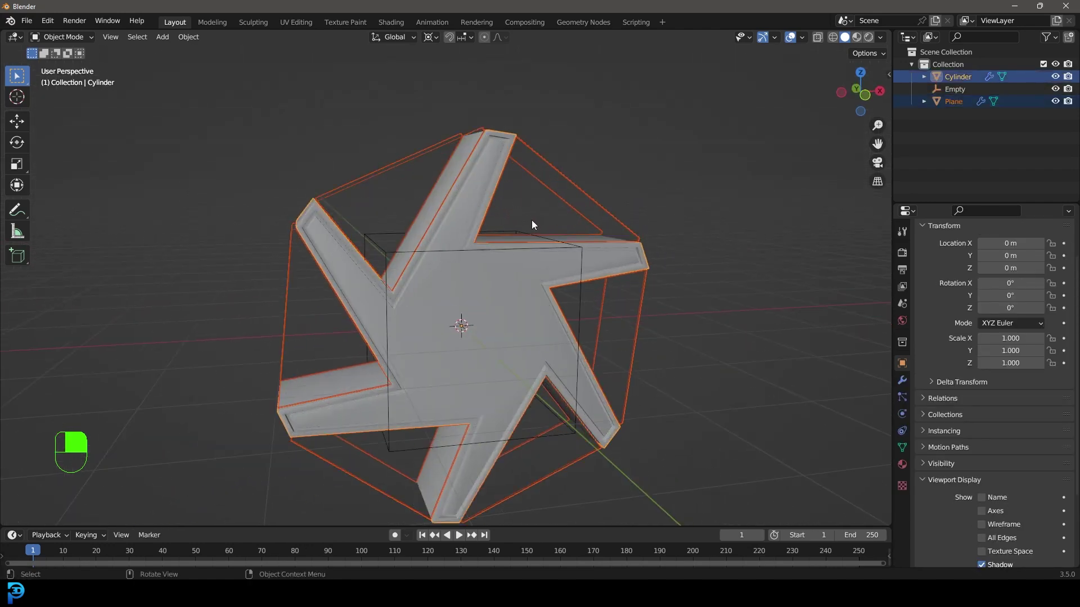
# Step: Parent the pinwheel and frame plane to the Empty with Object (Keep Transform)
pyautogui.press('ctrl+p')
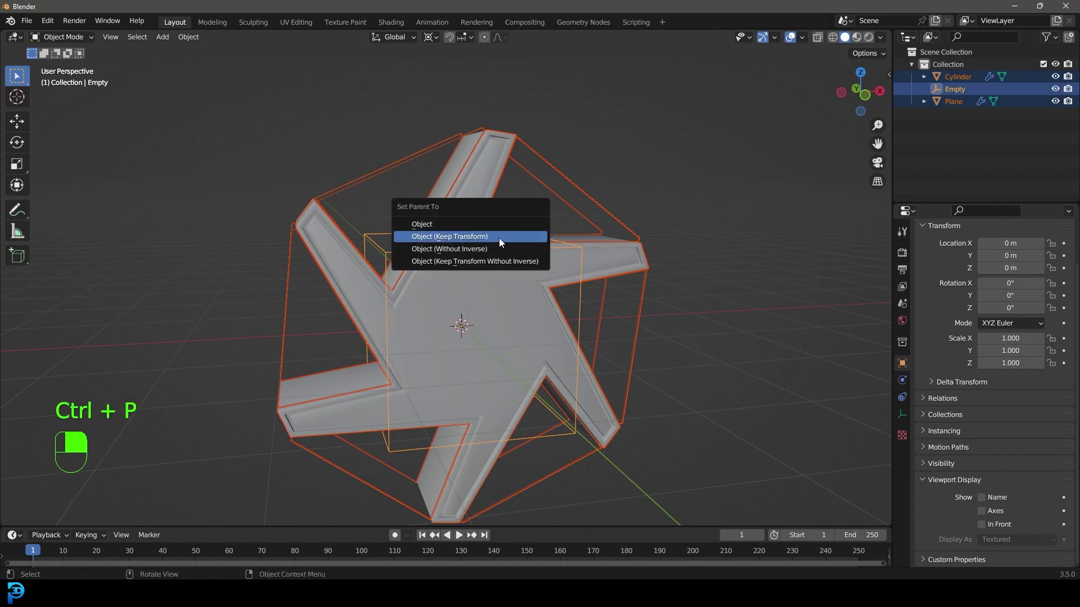
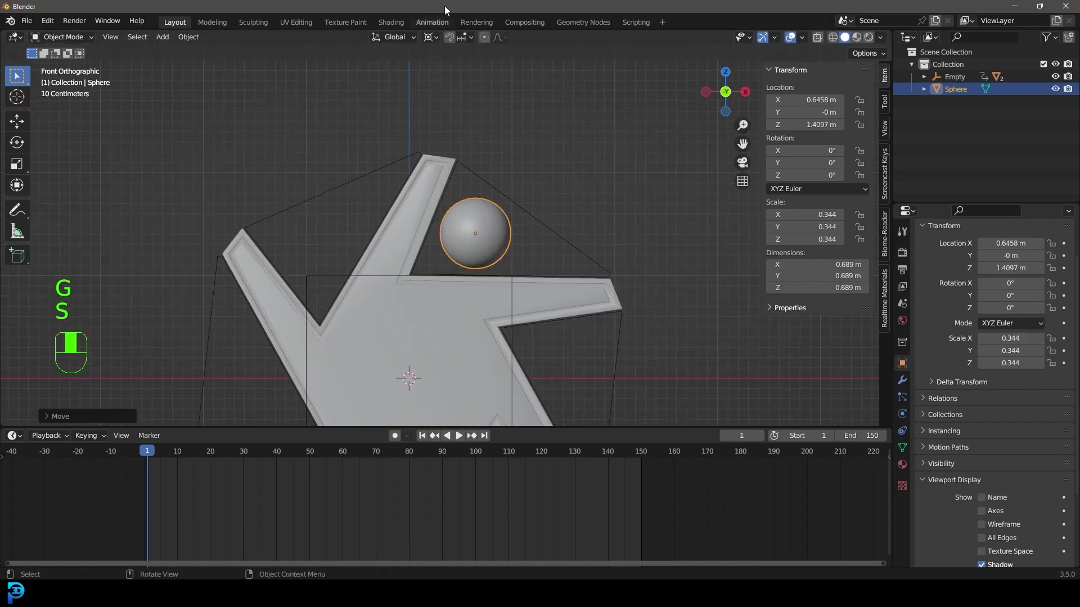
# Step: Scale and position the sphere above the upper arm and apply its scale with Ctrl+A
pyautogui.moveTo(438, 39); pyautogui.dragTo(592, 305)
pyautogui.press('s')
pyautogui.moveTo(591, 304); pyautogui.dragTo(904, 415)
pyautogui.press('g')
pyautogui.press('KP_3')
pyautogui.press('s')
pyautogui.press('KP_1')
pyautogui.press('ctrl+a')
# Step: Give the pinwheel and frame plane passive, animated rigid bodies with Mesh collision shape
pyautogui.click(905, 416)
pyautogui.moveTo(906, 415); pyautogui.dragTo(1033, 282)
pyautogui.moveTo(1034, 283); pyautogui.dragTo(987, 397)
pyautogui.moveTo(988, 397); pyautogui.dragTo(996, 333)
pyautogui.moveTo(996, 332); pyautogui.dragTo(1007, 403)
pyautogui.middleClick(1007, 402)
pyautogui.moveTo(1009, 402); pyautogui.dragTo(535, 98)
pyautogui.moveTo(535, 98); pyautogui.dragTo(501, 177)
pyautogui.press('F3')
pyautogui.moveTo(501, 177); pyautogui.dragTo(566, 274)
pyautogui.moveTo(566, 274); pyautogui.dragTo(546, 246)
pyautogui.press('alt+a')
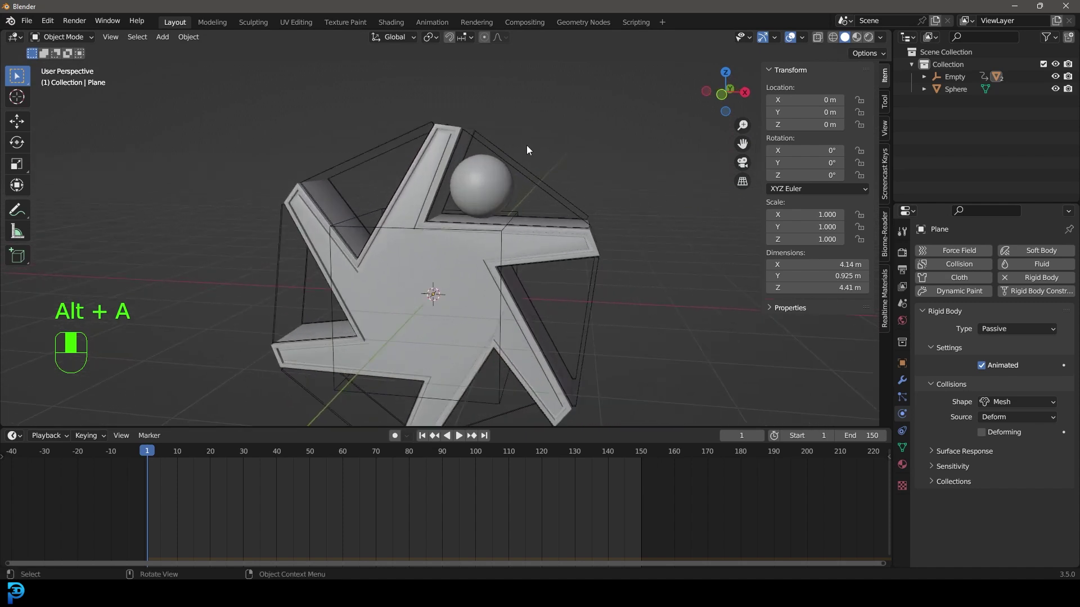
# Step: Make the sphere an active rigid body with Sphere shape and duplicate it upward along Z
pyautogui.click(485, 174)
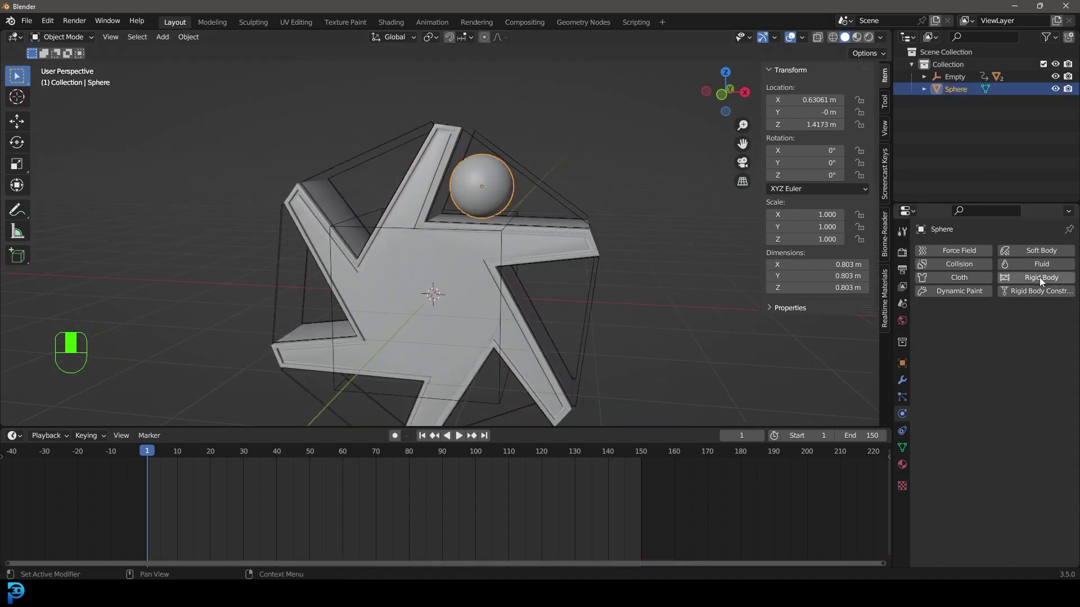
pyautogui.moveTo(1043, 280); pyautogui.dragTo(485, 197)
pyautogui.press('Left')
pyautogui.press('KP_1')
pyautogui.press('space')
pyautogui.press('space')
pyautogui.moveTo(484, 196); pyautogui.dragTo(410, 307)
# Step: Duplicate the sphere again and place the copies just above the pinwheel's upper arms
pyautogui.press('g')
pyautogui.press('g')
pyautogui.press('g')
pyautogui.press('KP_3')
pyautogui.press('KP_1')
pyautogui.moveTo(410, 307); pyautogui.dragTo(389, 249)
pyautogui.press('shift+d')
pyautogui.press('g')
pyautogui.moveTo(432, 245); pyautogui.dragTo(468, 249)
pyautogui.press('KP_1')
pyautogui.press('shift+d')
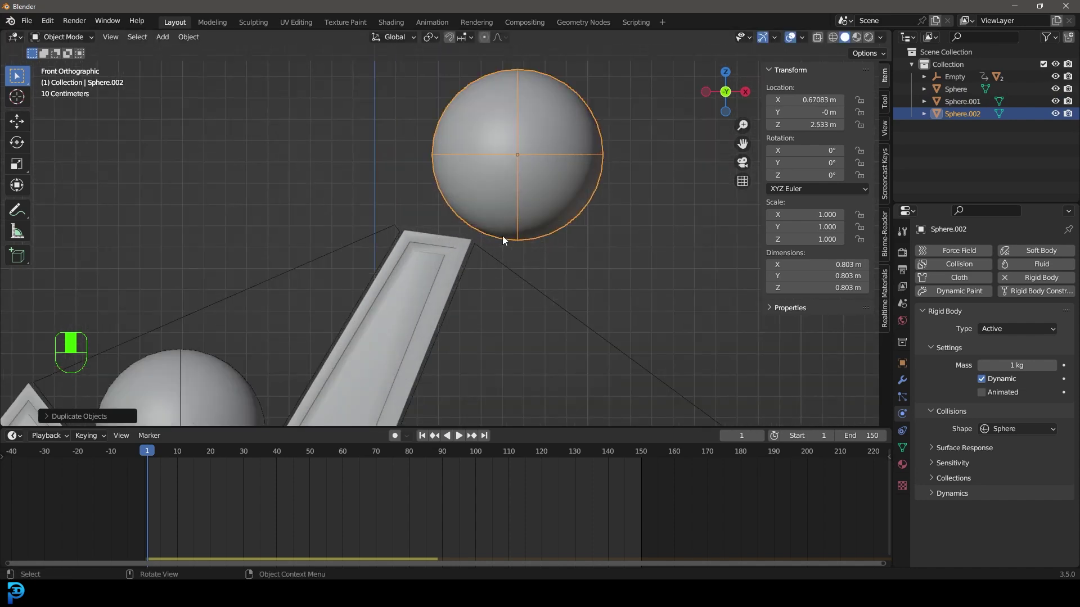
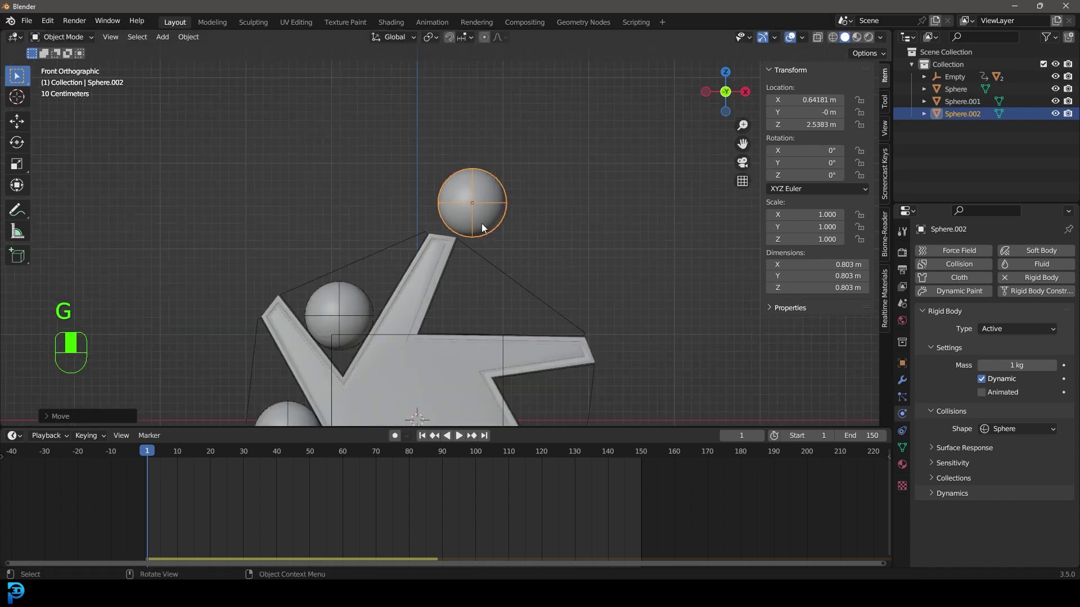
# Step: Duplicate the sphere upward repeatedly into a seven-high column, Sphere.003 to Sphere.008
pyautogui.moveTo(466, 279); pyautogui.dragTo(449, 317)
pyautogui.moveTo(344, 323); pyautogui.dragTo(473, 285)
pyautogui.press('space')
pyautogui.press('space')
pyautogui.press('shift+Left')
pyautogui.click(472, 285)
pyautogui.moveTo(473, 286); pyautogui.dragTo(493, 235)
pyautogui.press('shift+d')
pyautogui.press('shift+r')
pyautogui.press('shift+r')
pyautogui.press('shift+r')
pyautogui.press('shift+r')
pyautogui.press('shift+r')
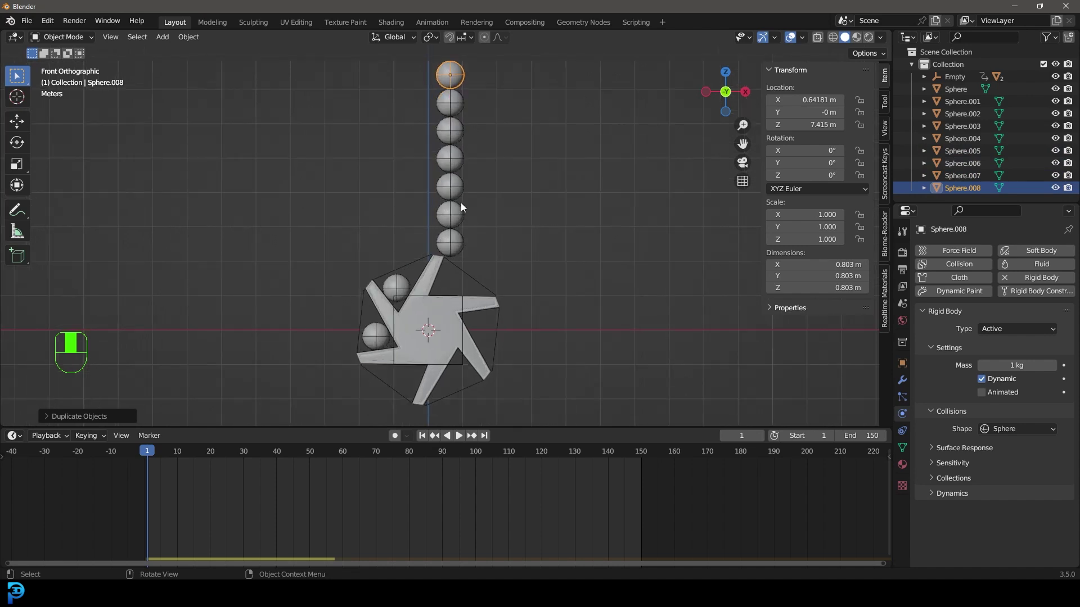
# Step: Add a cylinder, raise it onto the sphere column and shrink it to about 0.42 scale around a sphere
pyautogui.press('shift+a')
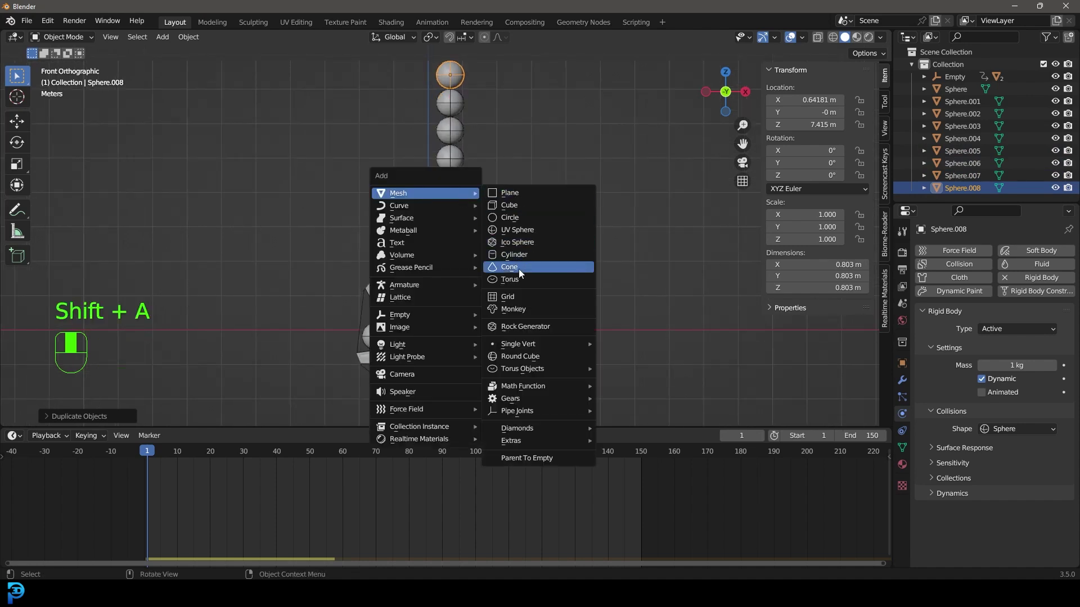
pyautogui.moveTo(462, 256); pyautogui.dragTo(46, 423)
pyautogui.moveTo(45, 423); pyautogui.dragTo(498, 133)
pyautogui.press('g')
pyautogui.moveTo(497, 133); pyautogui.dragTo(505, 235)
pyautogui.press('s')
pyautogui.press('g')
pyautogui.press('z')
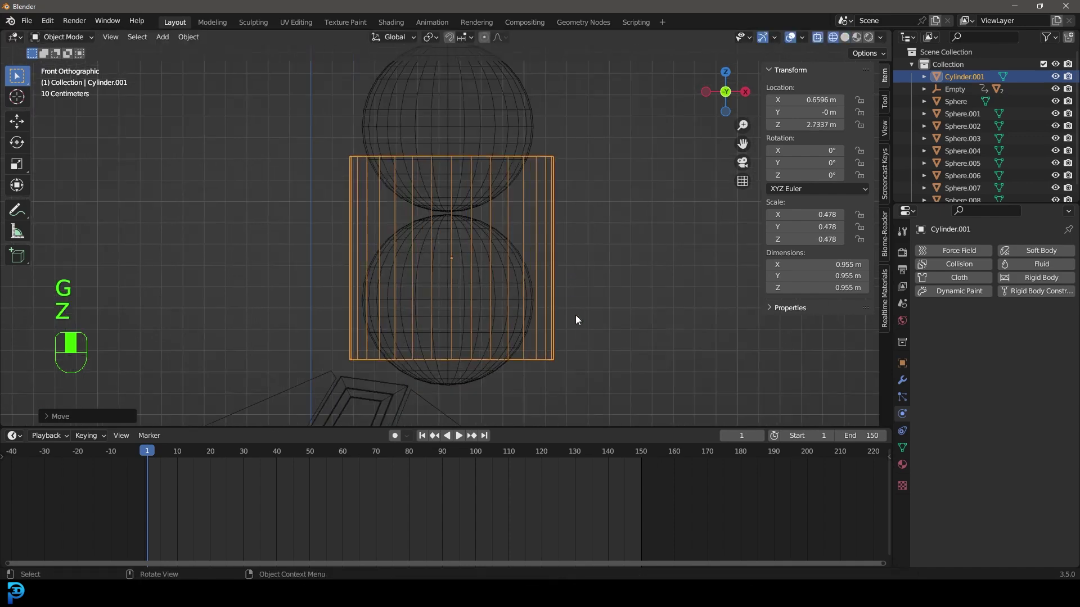
pyautogui.press('s')
pyautogui.press('g')
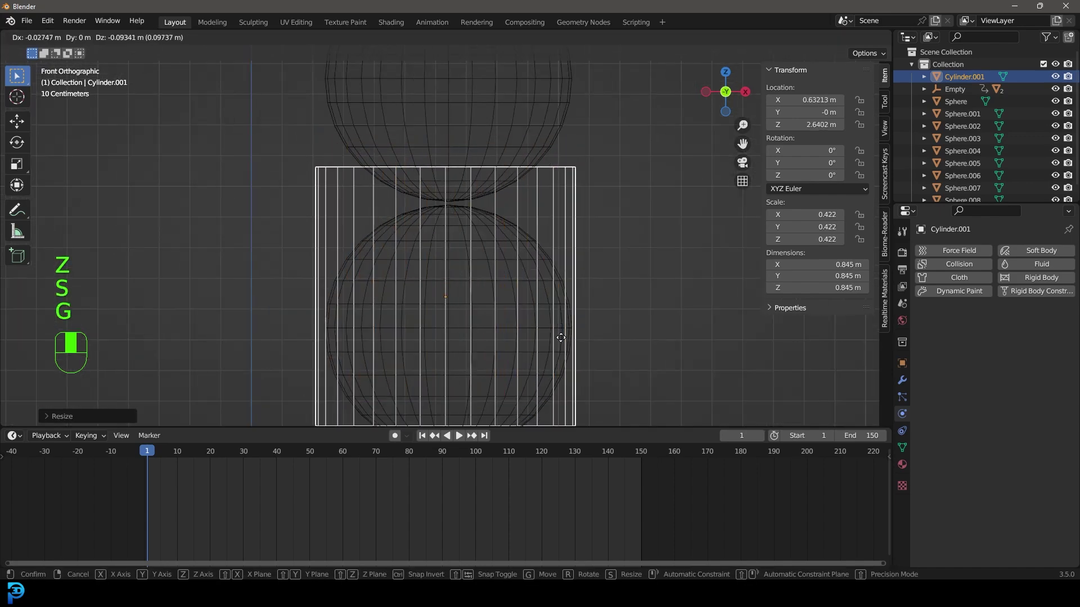
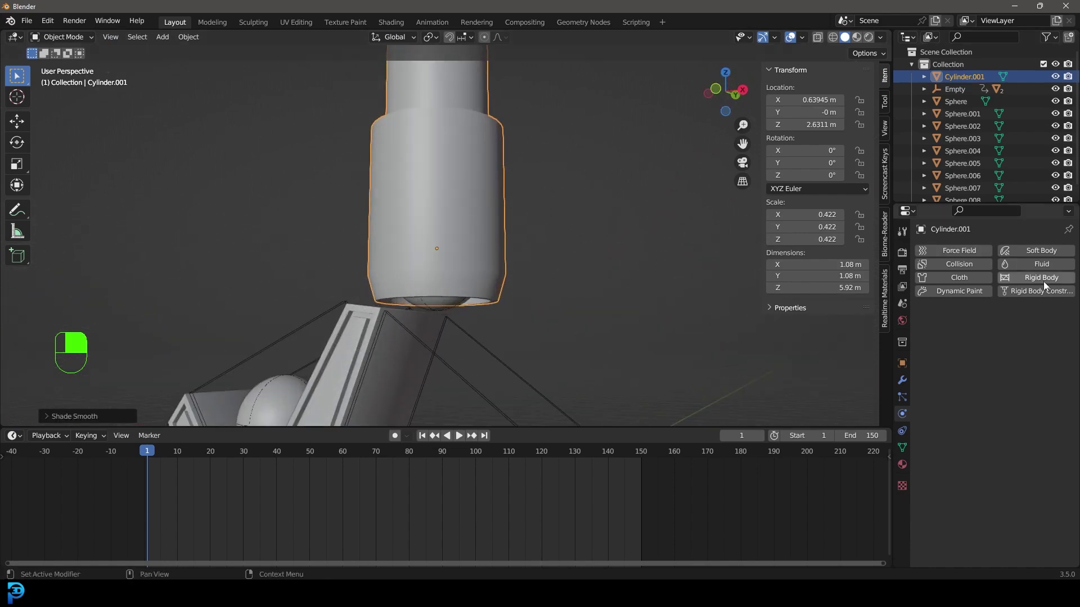
# Step: Make the nozzle tube a Passive rigid body with Mesh collision shape and play the simulation from frame 1
pyautogui.moveTo(1048, 283); pyautogui.dragTo(146, 458)
pyautogui.press('KP_1')
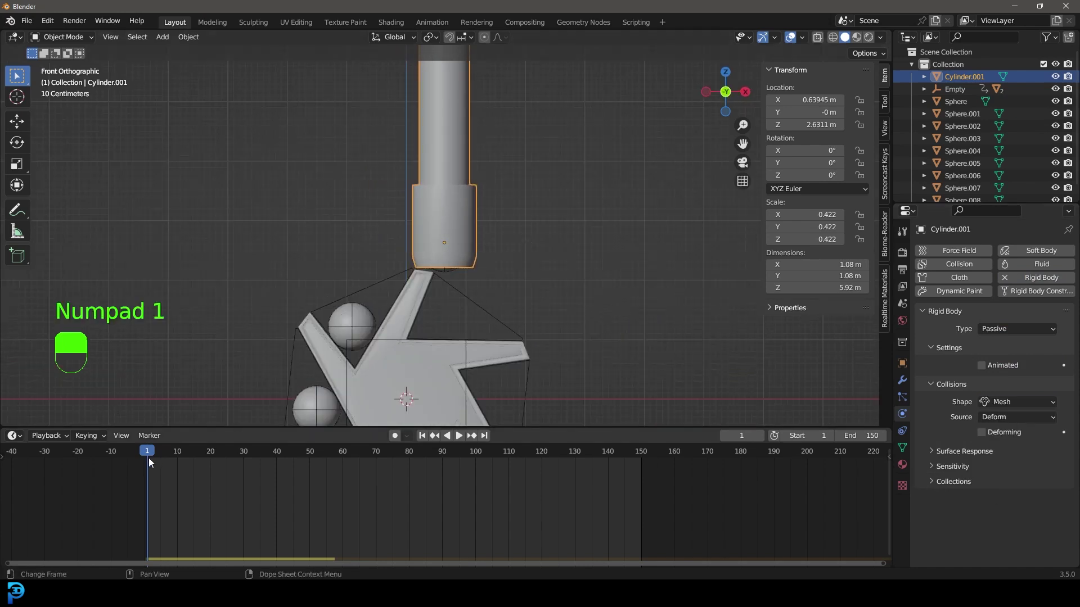
pyautogui.press('space')
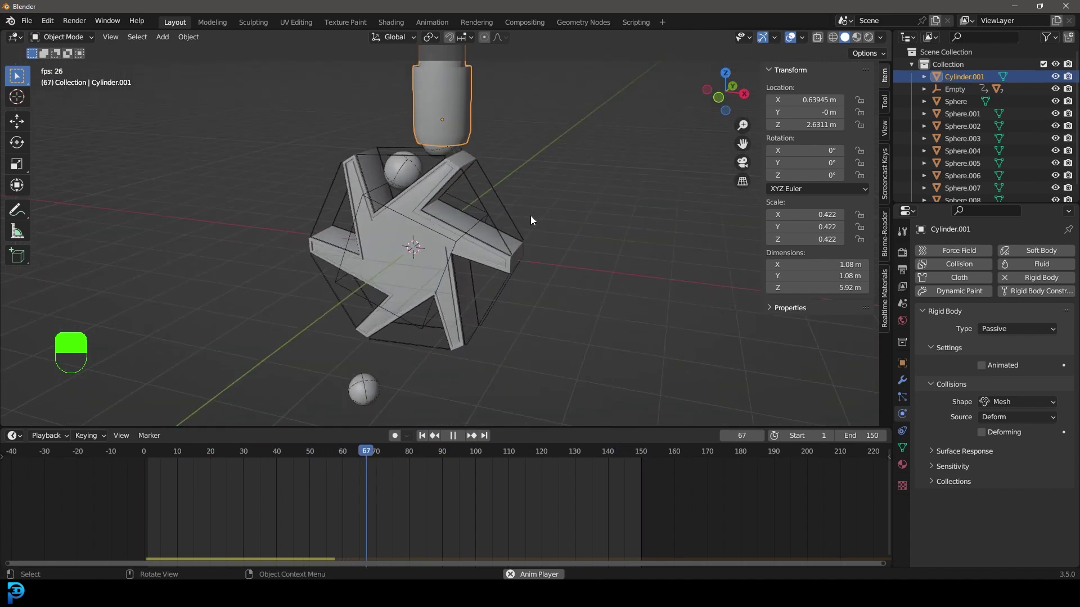
# Step: Stop playback at frame 1, add a new circle mesh in front view and mirror it along Y in Edit Mode
pyautogui.press('space')
pyautogui.press('KP_1')
pyautogui.press('shift+Left')
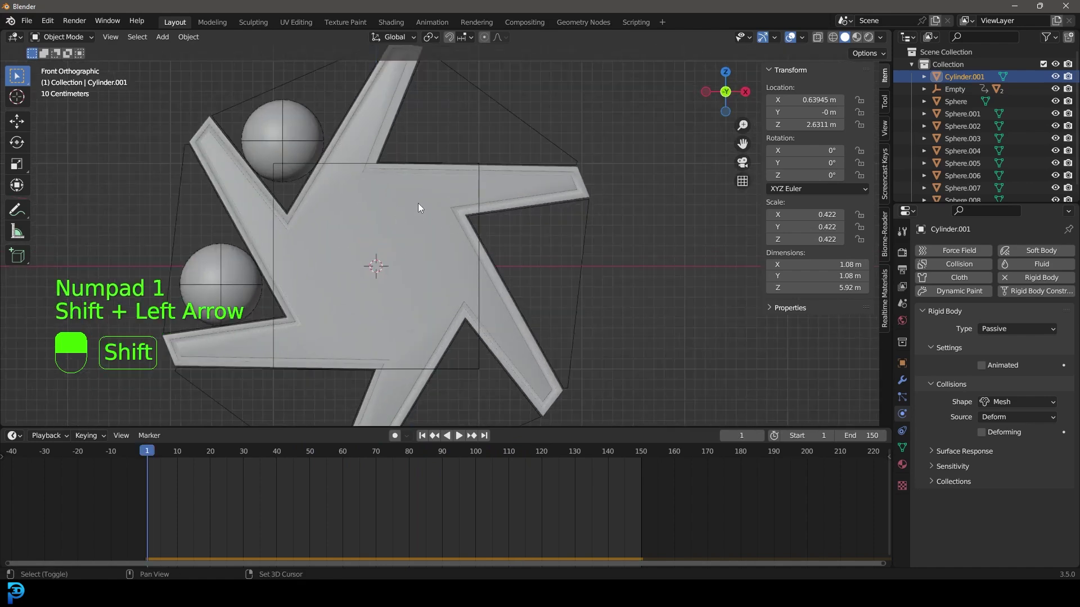
pyautogui.press('shift+a')
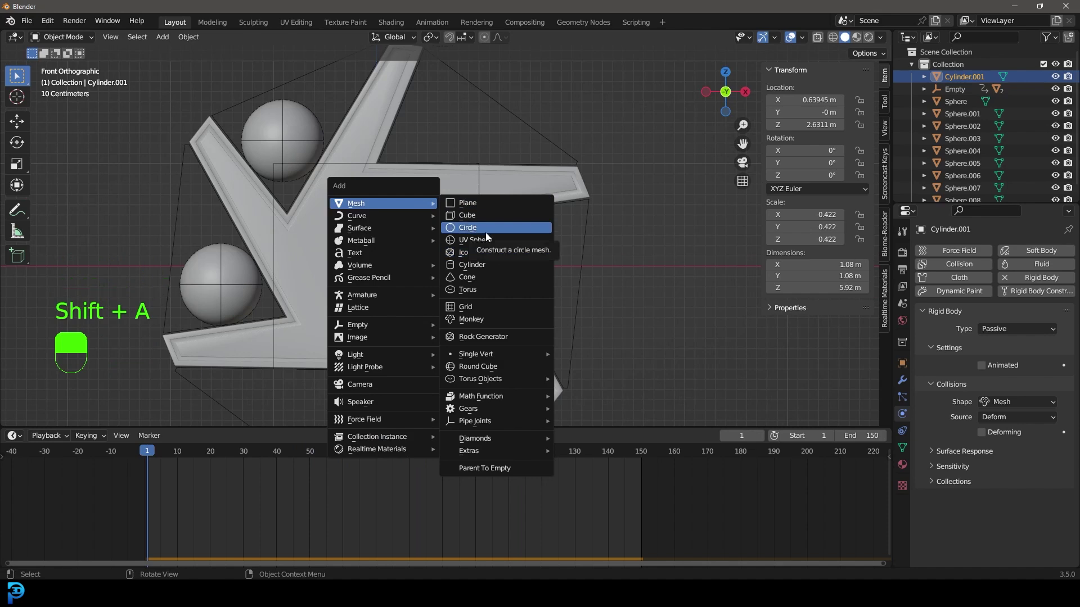
pyautogui.press('Tab')
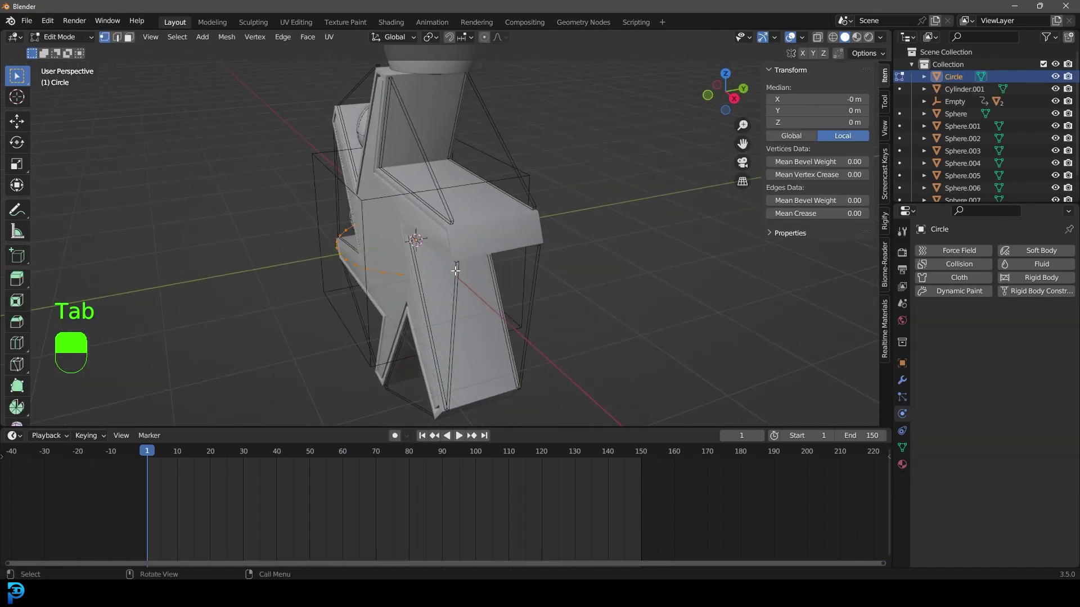
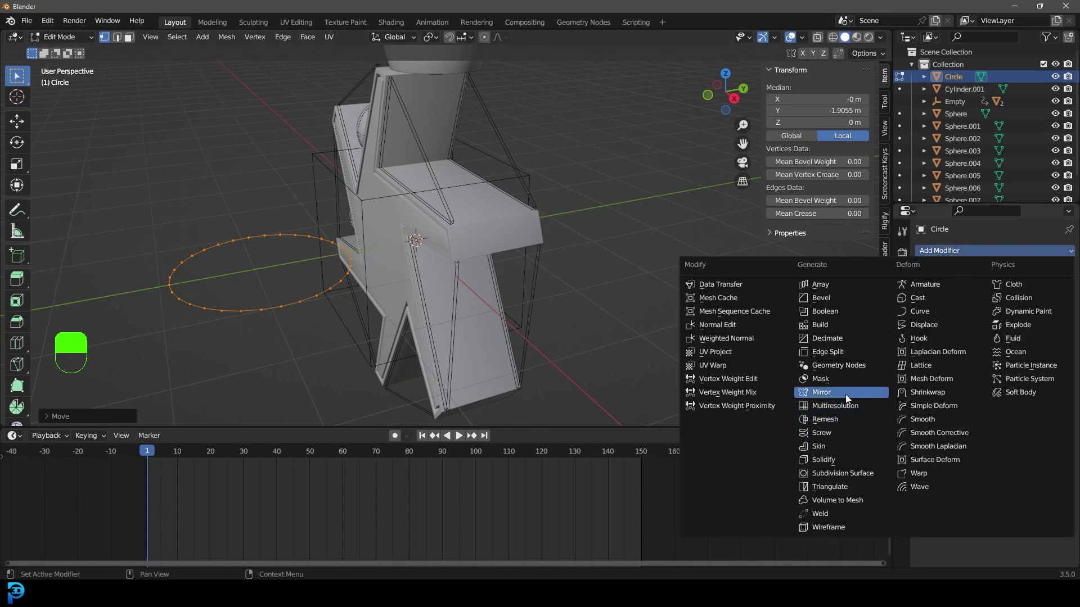
pyautogui.press('r')
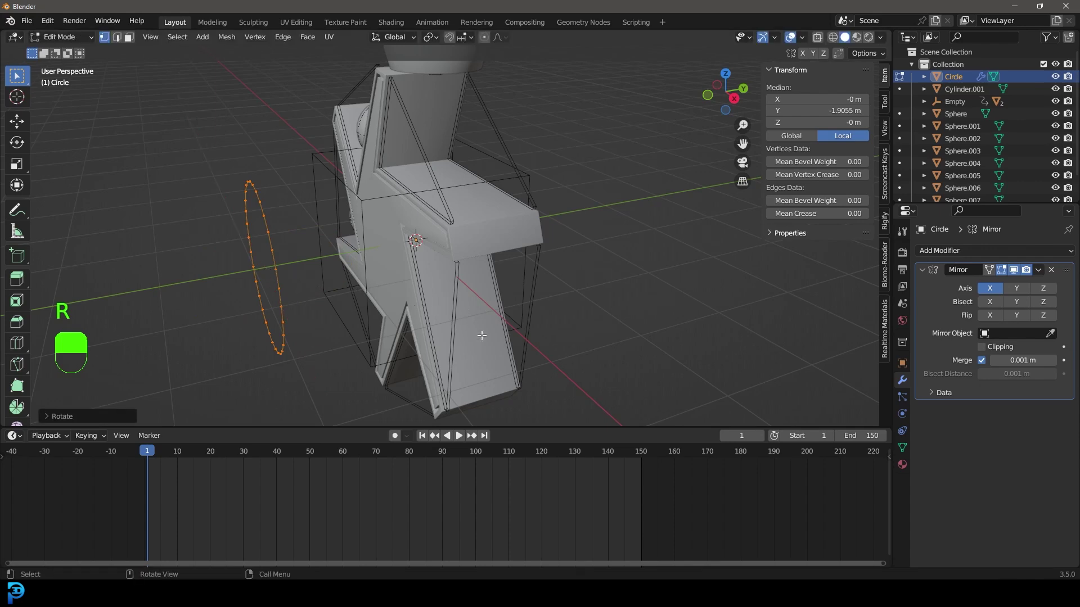
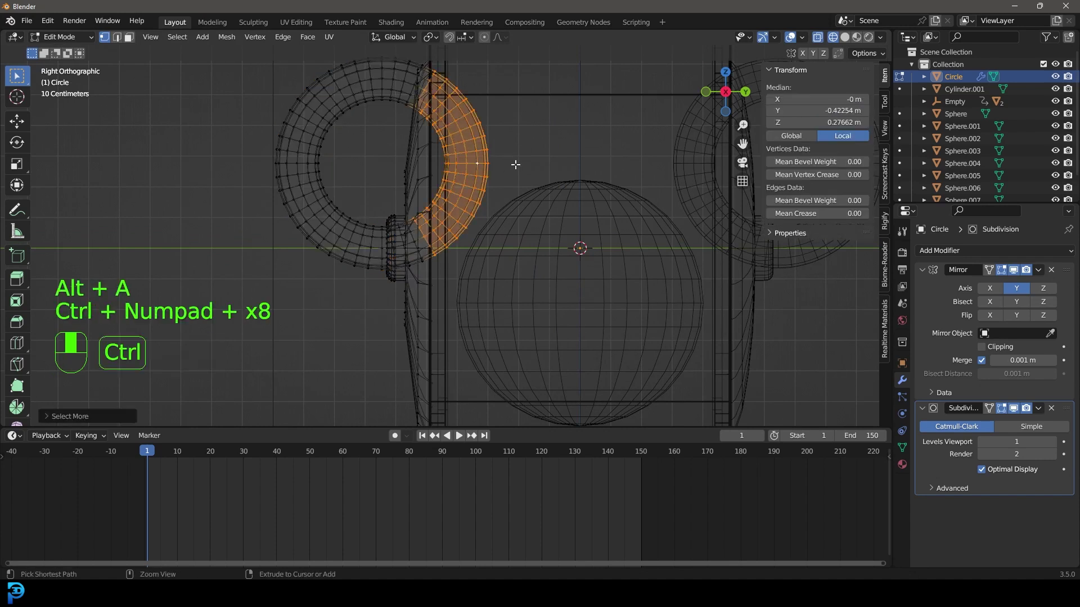
# Step: Delete the selected vertices of the ring, leaving a mirrored curved arc on each side
pyautogui.press('x')
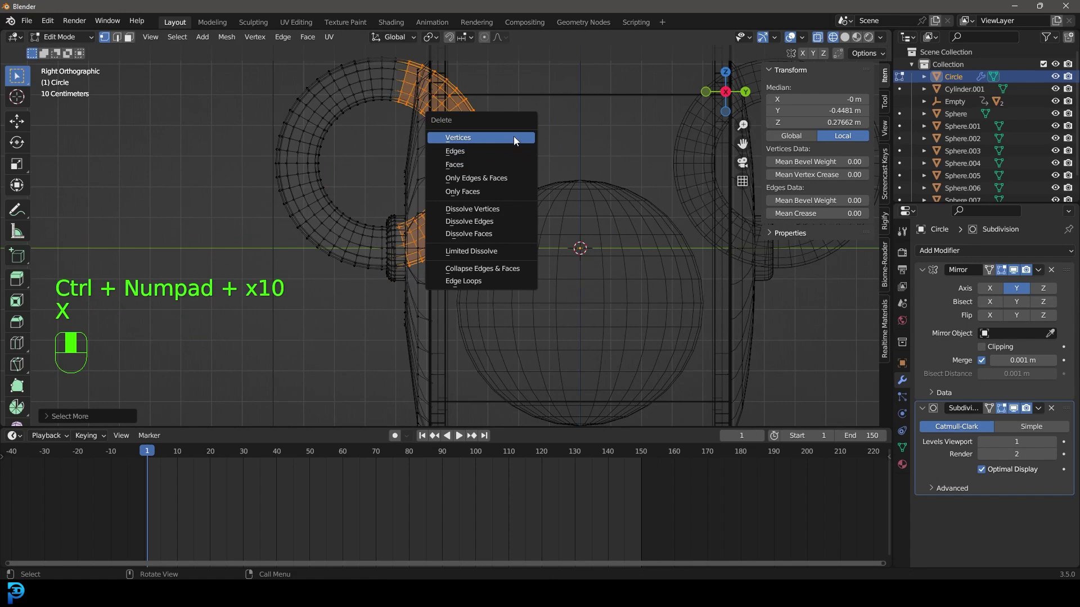
pyautogui.press('ctrl+z')
pyautogui.press('KP_3')
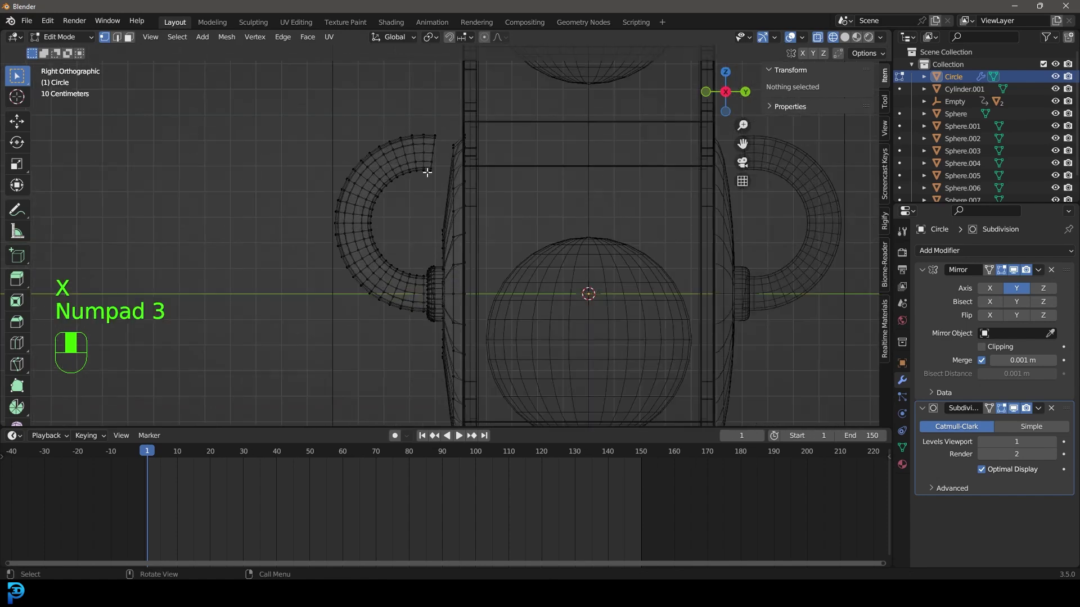
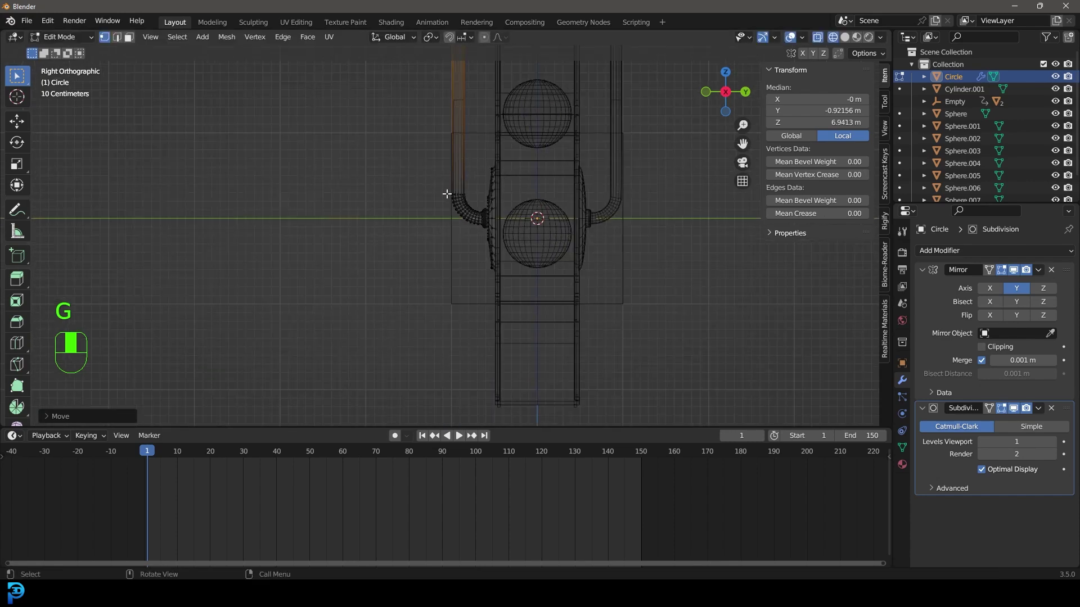
# Step: Trim the tube's end loop and extrude the open end straight up along Z into a tall pipe
pyautogui.press('ctrl+l')
pyautogui.press('g')
pyautogui.press('alt+a')
pyautogui.click(478, 248)
pyautogui.press('x')
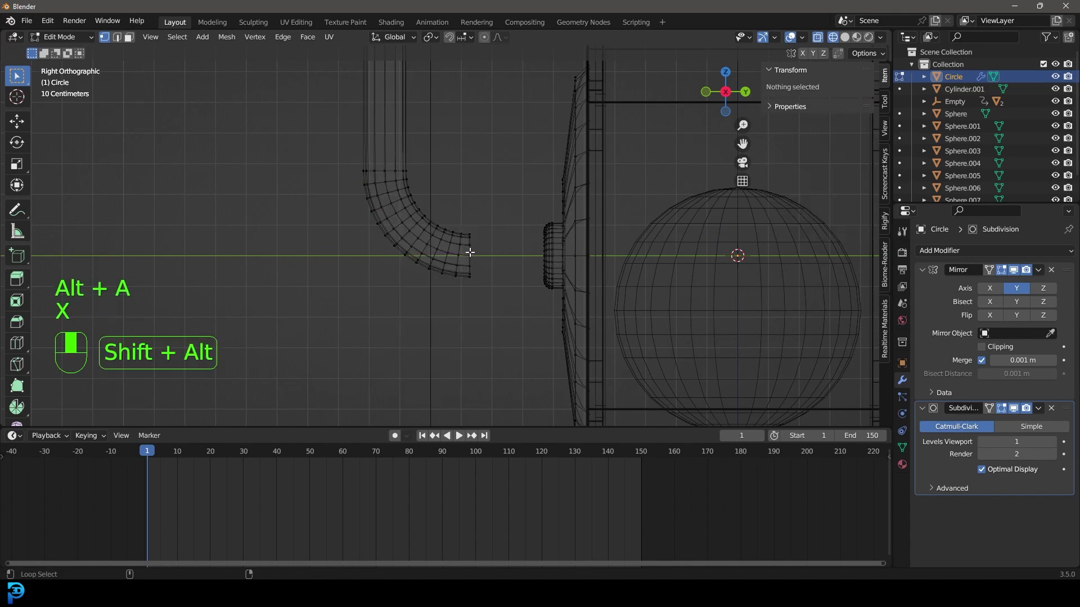
pyautogui.moveTo(484, 250); pyautogui.dragTo(515, 194)
pyautogui.press('e')
pyautogui.press('z')
pyautogui.press('ctrl+l')
pyautogui.press('alt+s')
# Step: Back in Object Mode, rotate and position the tube from the front view and test playback
pyautogui.press('Tab')
pyautogui.press('KP_1')
pyautogui.moveTo(462, 179); pyautogui.dragTo(390, 223)
pyautogui.press('r')
pyautogui.moveTo(228, 237); pyautogui.dragTo(518, 333)
pyautogui.press('space')
pyautogui.press('space')
# Step: Save the scene, recheck the tube from the front, play briefly and undo stray adjustments
pyautogui.press('ctrl+s')
pyautogui.moveTo(148, 334); pyautogui.dragTo(488, 259)
pyautogui.press('shift+Left')
pyautogui.moveTo(389, 221); pyautogui.dragTo(535, 233)
pyautogui.press('space')
pyautogui.press('space')
pyautogui.press('ctrl+z')
pyautogui.press('ctrl+z')
# Step: Save the project as tut.blend and run the simulation so spheres ride on the pinwheel arms
pyautogui.press('alt+a')
pyautogui.press('ctrl+s')
pyautogui.press('ctrl+s')
pyautogui.press('space')
pyautogui.press('space')
pyautogui.press('KP_1')
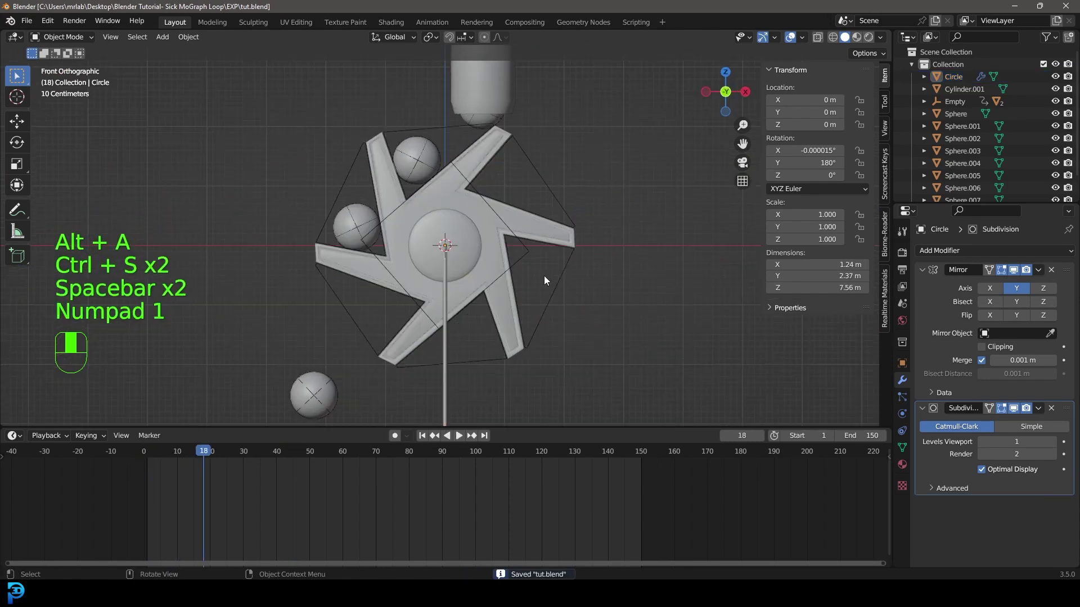
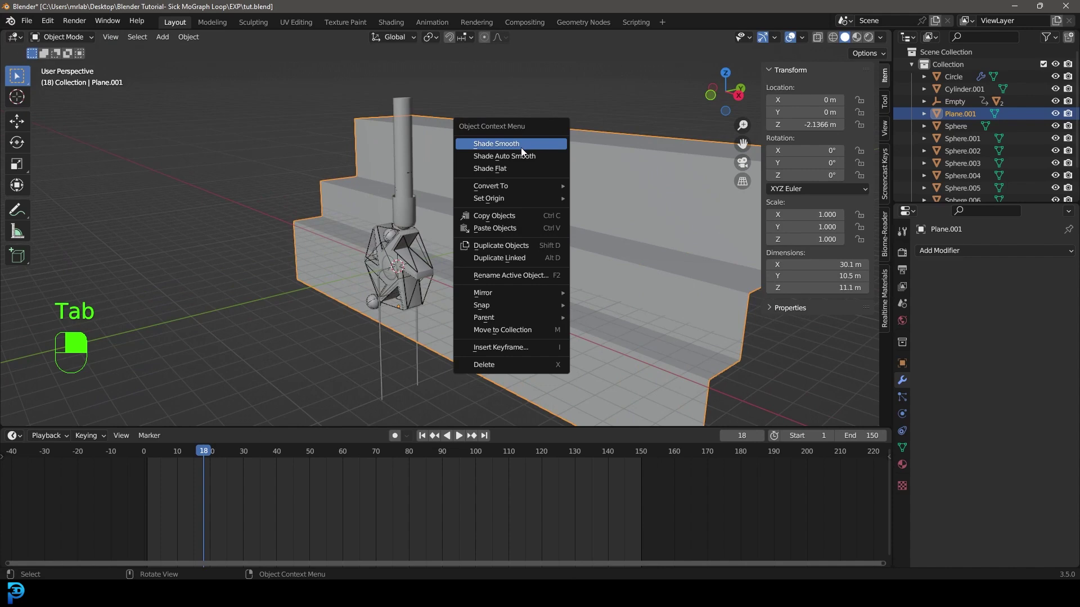
# Step: Shade the backdrop smooth and bevel its edges with a 0.028 m amount and 3 segments
pyautogui.moveTo(990, 257); pyautogui.dragTo(589, 210)
pyautogui.press('ctrl+a')
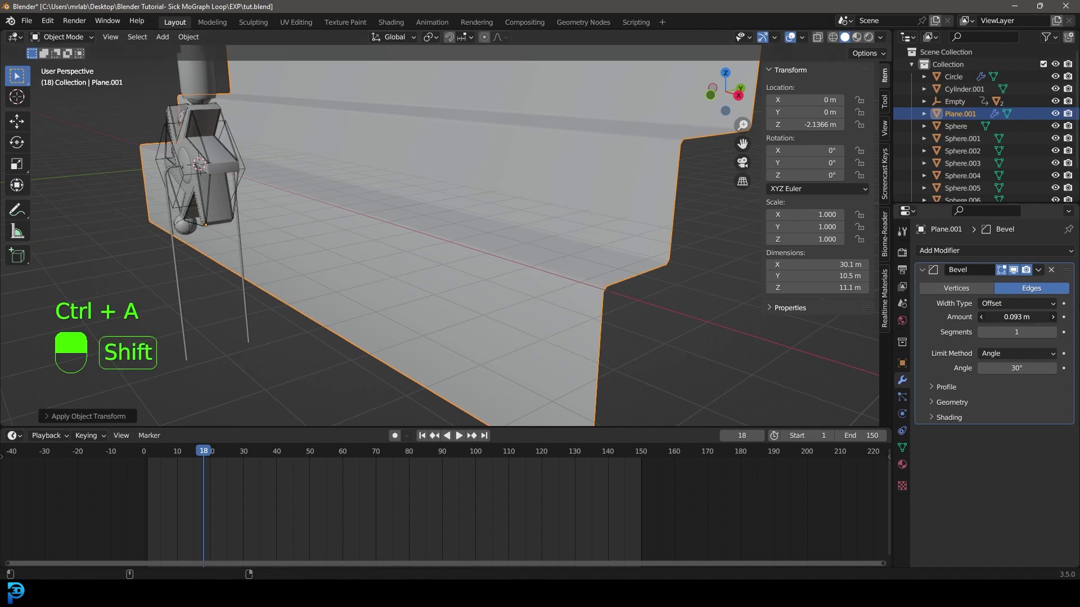
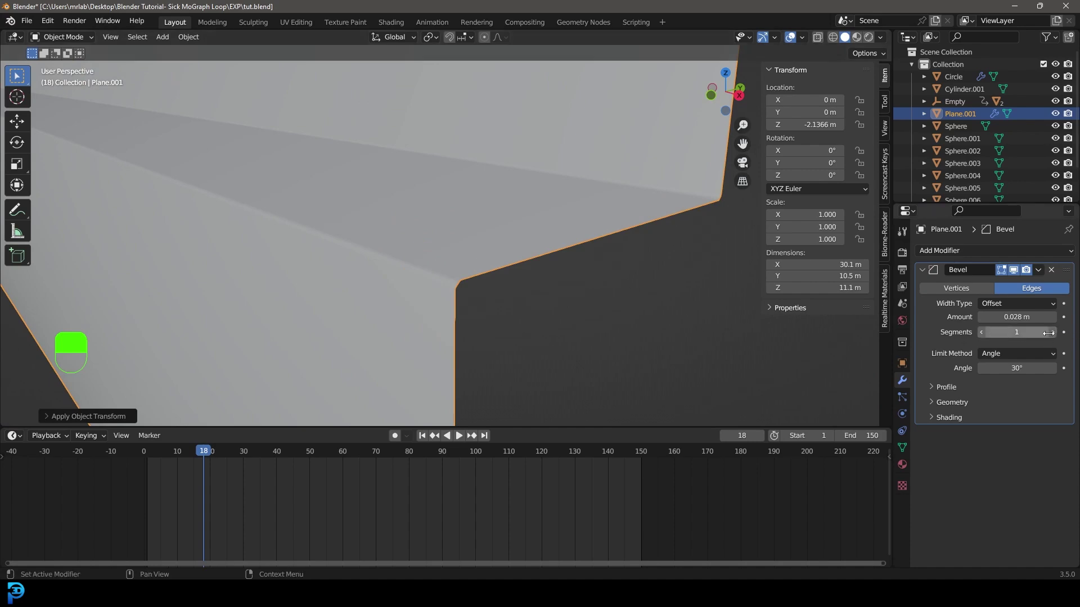
pyautogui.press('alt+a')
pyautogui.moveTo(538, 259); pyautogui.dragTo(457, 253)
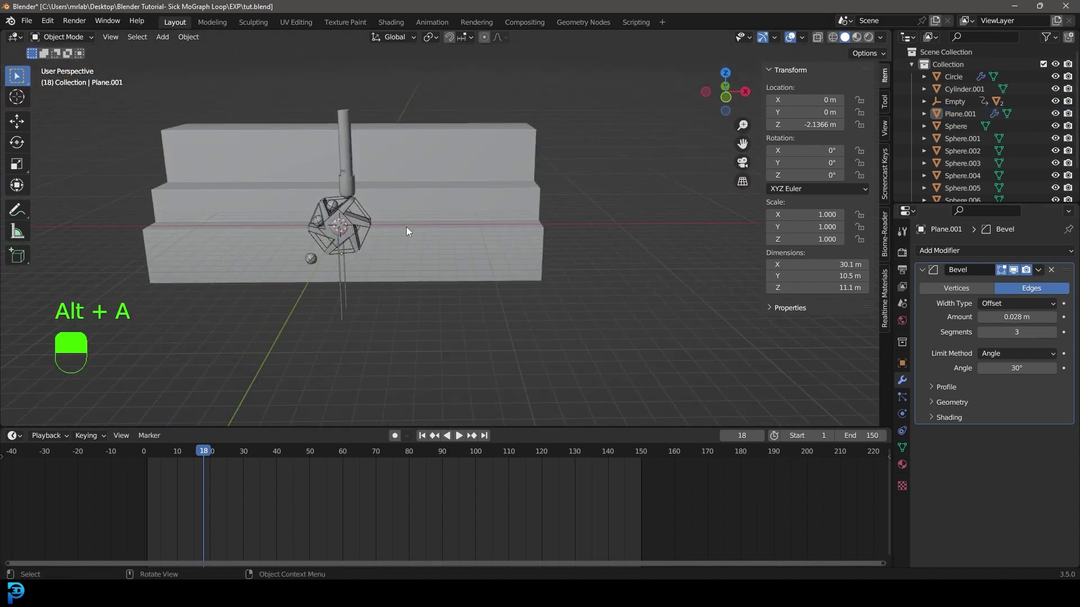
# Step: Add a camera and roughly place it beside the pinwheel using front and side views
pyautogui.press('KP_1')
pyautogui.moveTo(405, 187); pyautogui.dragTo(349, 216)
pyautogui.moveTo(395, 229); pyautogui.dragTo(361, 410)
pyautogui.press('shift+a')
pyautogui.moveTo(520, 261); pyautogui.dragTo(285, 294)
pyautogui.press('KP_3')
pyautogui.moveTo(433, 247); pyautogui.dragTo(285, 294)
pyautogui.moveTo(433, 247); pyautogui.dragTo(441, 54)
pyautogui.press('g')
# Step: From camera view, move and rotate the camera to frame the pinwheel and its hexagon frame
pyautogui.press('KP_0')
pyautogui.press('g')
pyautogui.press('g')
pyautogui.press('g')
pyautogui.press('g')
pyautogui.press('g')
pyautogui.moveTo(441, 53); pyautogui.dragTo(658, 267)
pyautogui.press('r')
pyautogui.moveTo(658, 267); pyautogui.dragTo(432, 41)
# Step: Fine-tune an angled, slightly raised framing against the backdrop and save tut.blend again
pyautogui.press('r')
pyautogui.press('g')
pyautogui.press('g')
pyautogui.press('g')
pyautogui.moveTo(433, 41); pyautogui.dragTo(599, 150)
pyautogui.press('ctrl+s')
pyautogui.press('ctrl+s')
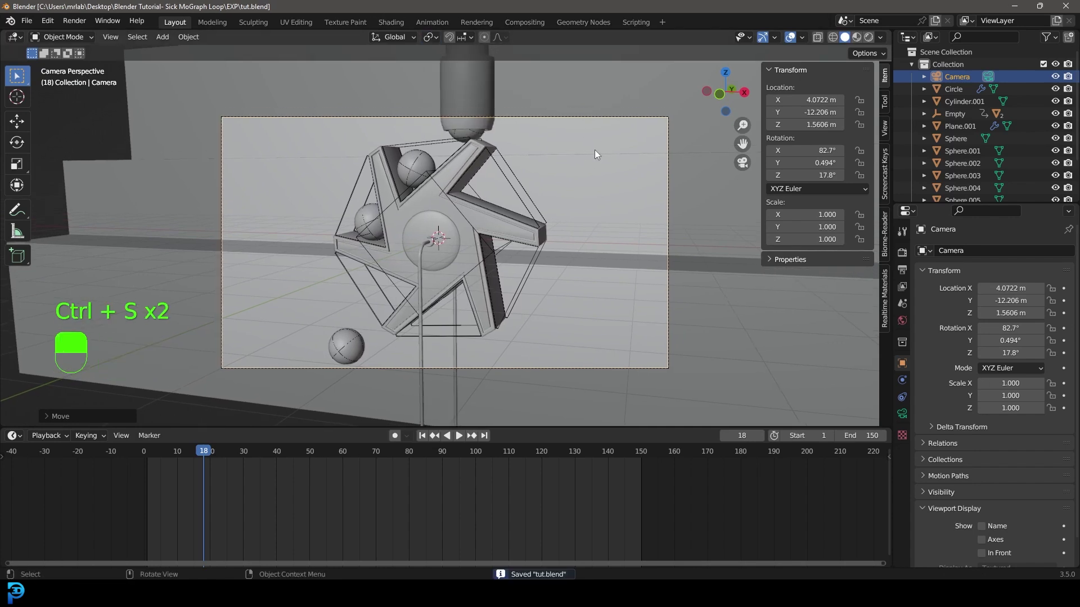
pyautogui.press('ctrl+b')
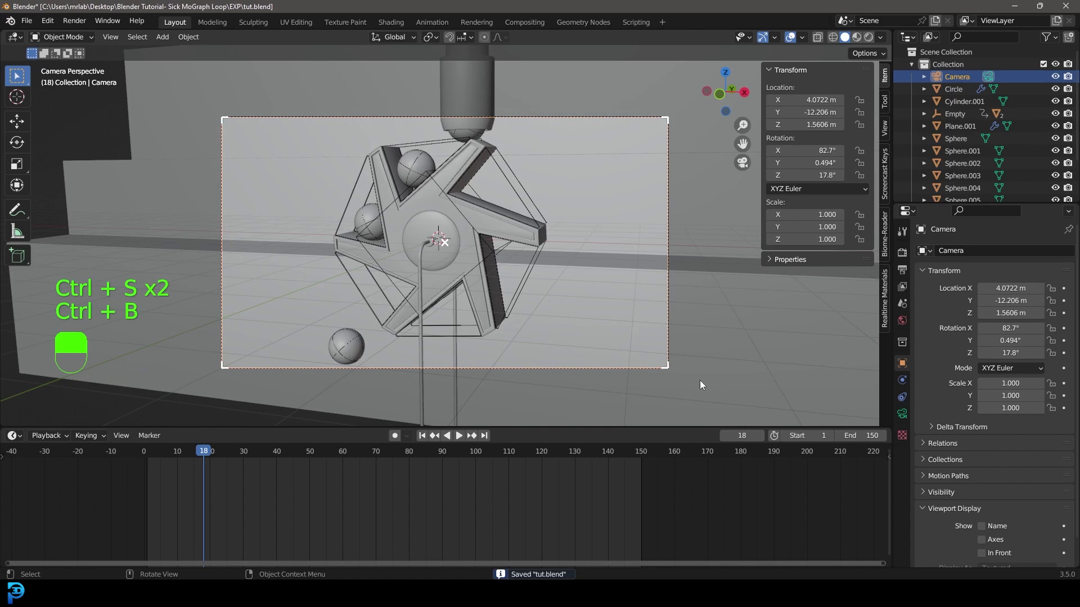